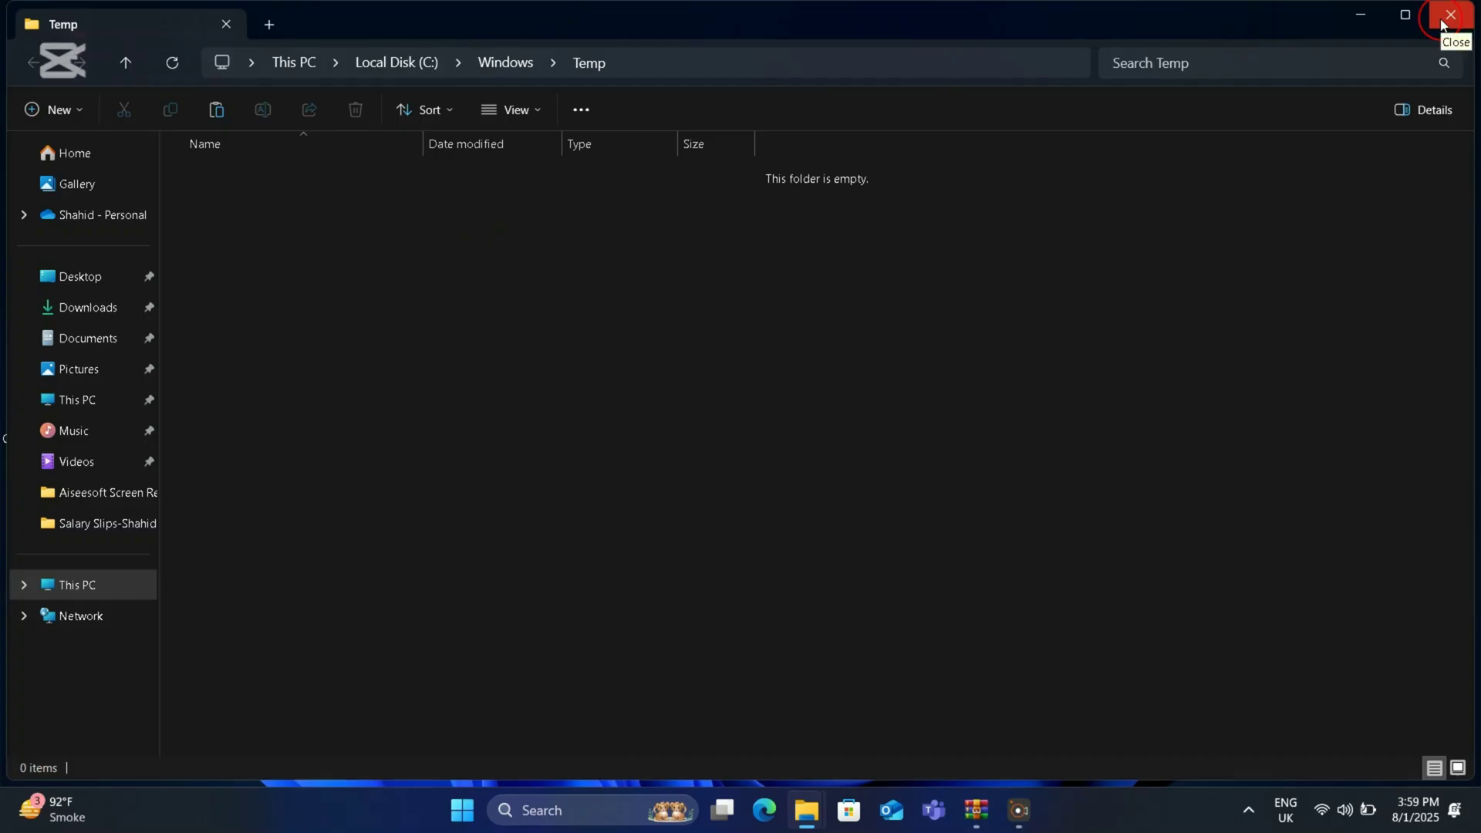
Close the emptied Windows Temp folder and start entering %temp in the Run box.
drag(1447, 26, 756, 768)
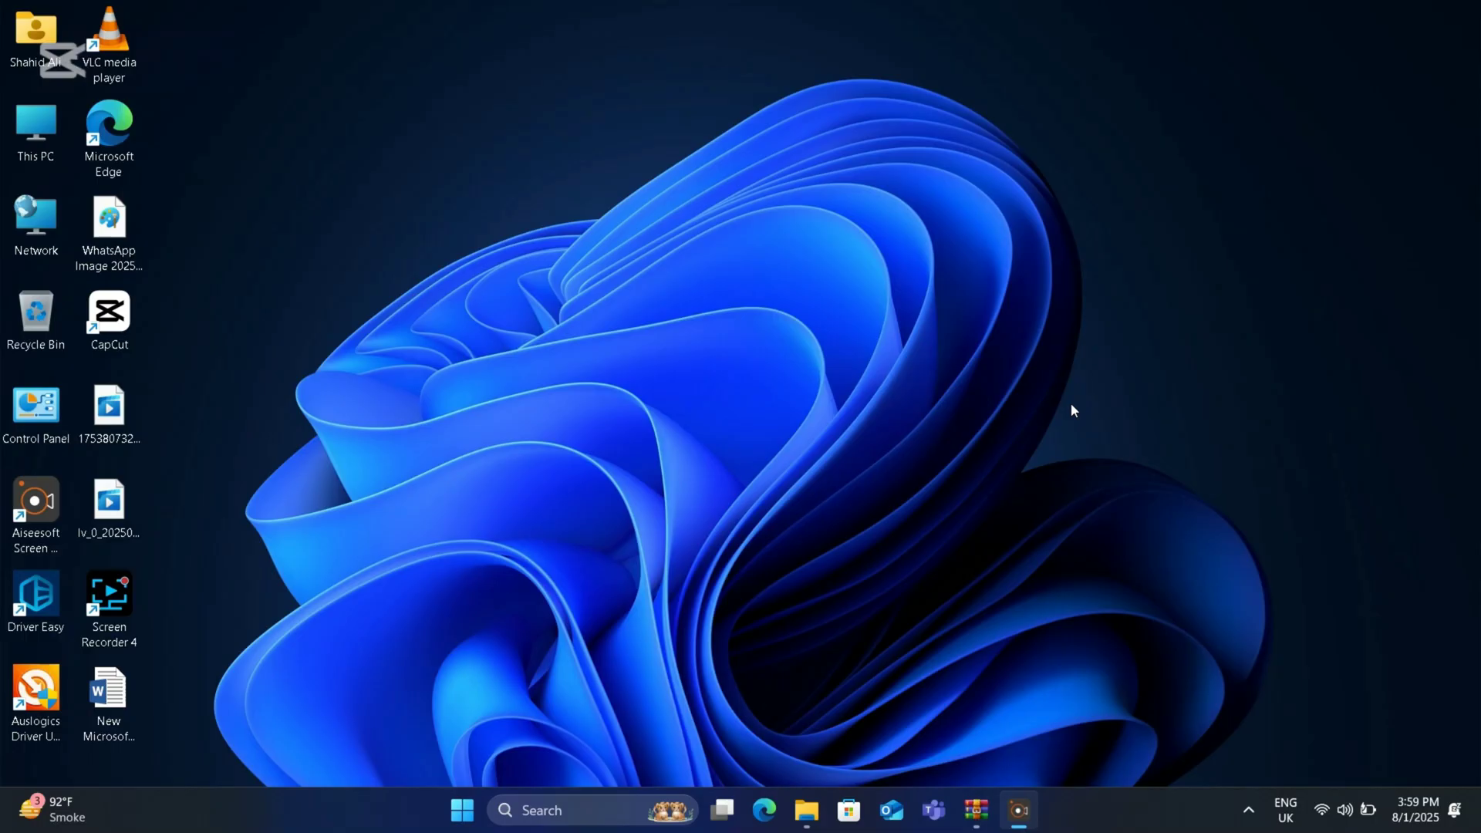
key(super+r)
key(BackSpace)
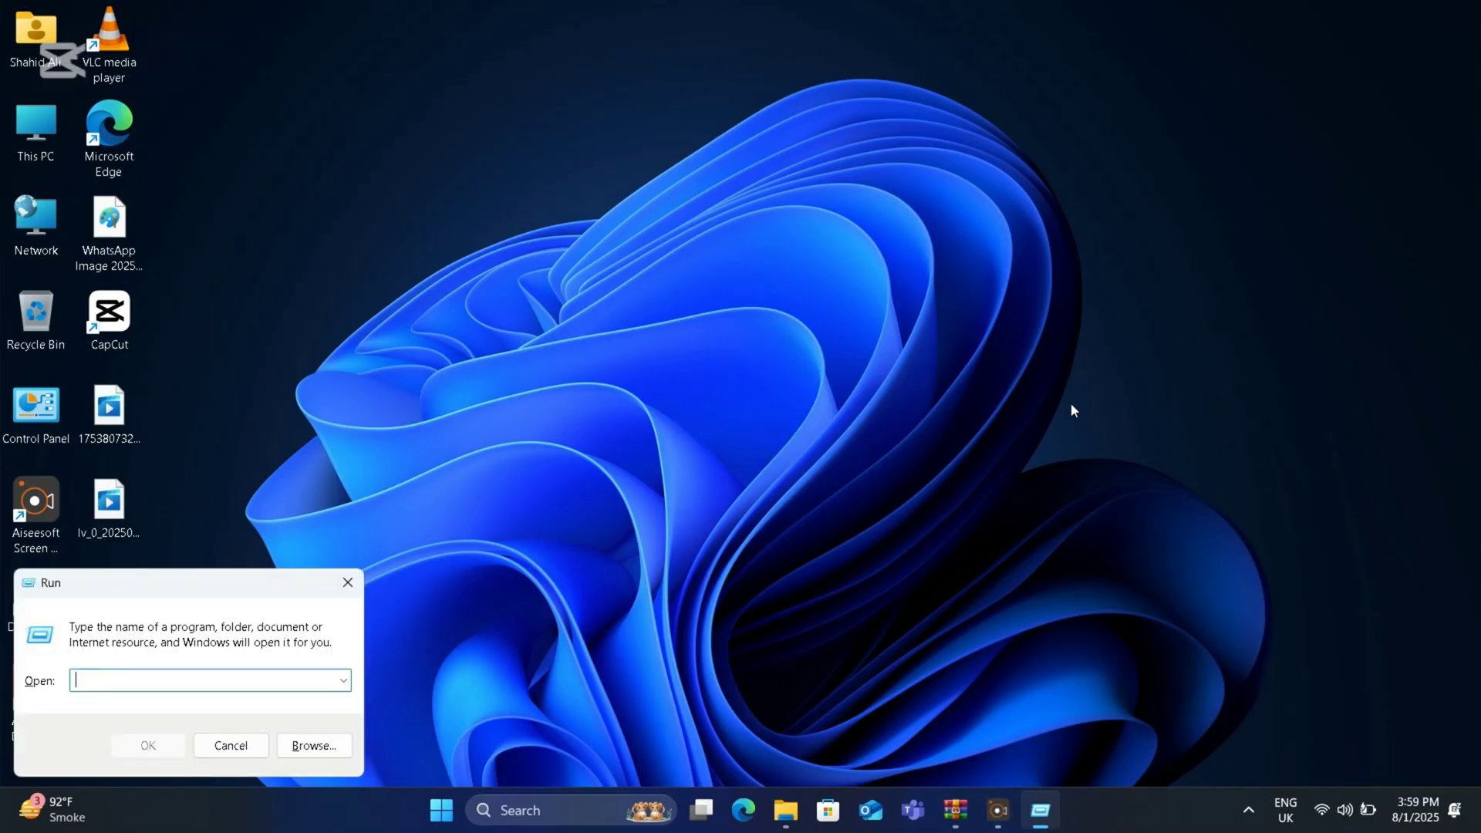
text(%)
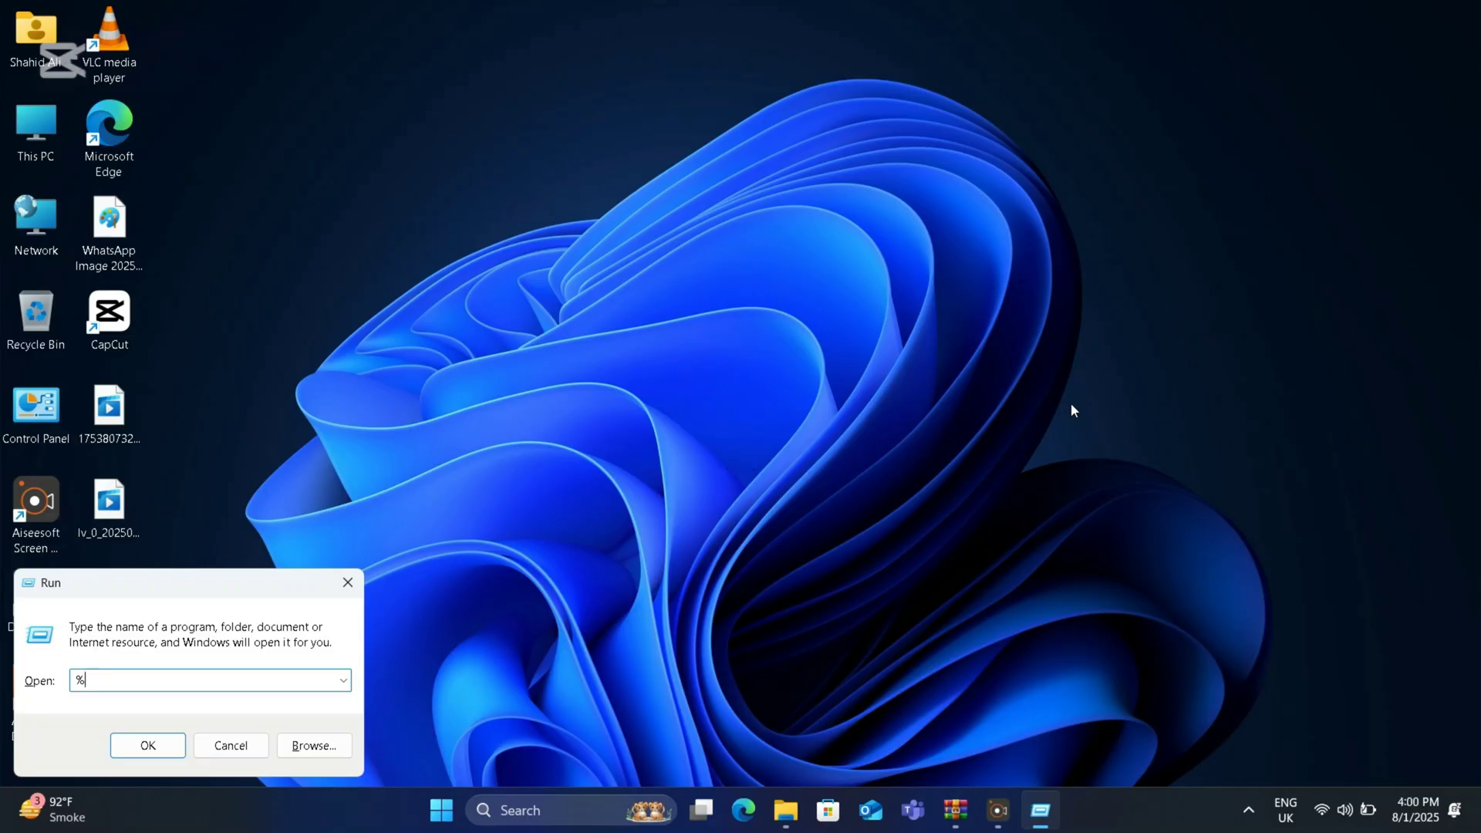
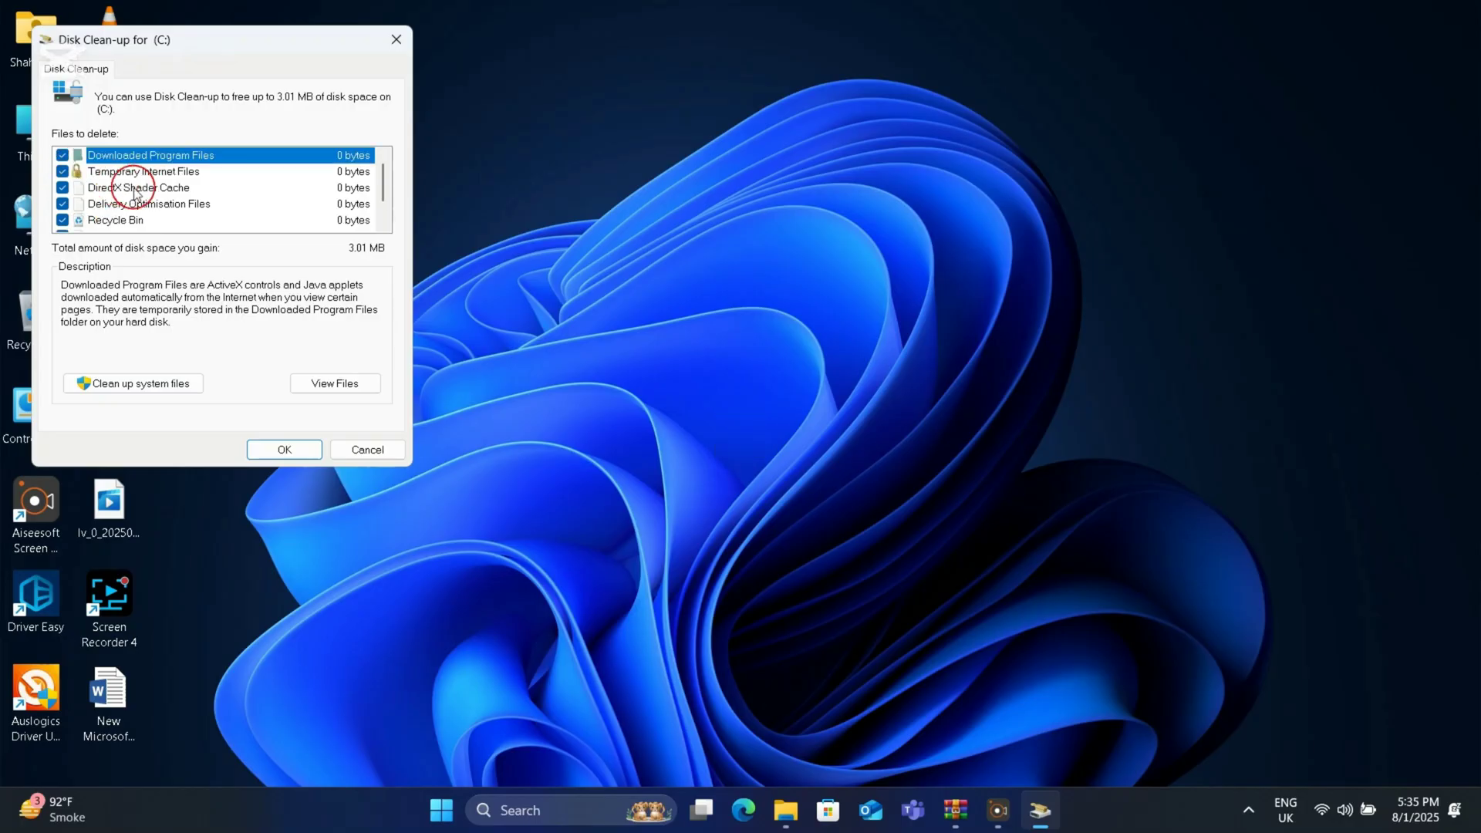
Run the clean-up on drive C, confirm Delete Files, and return to the desktop.
click(310, 448)
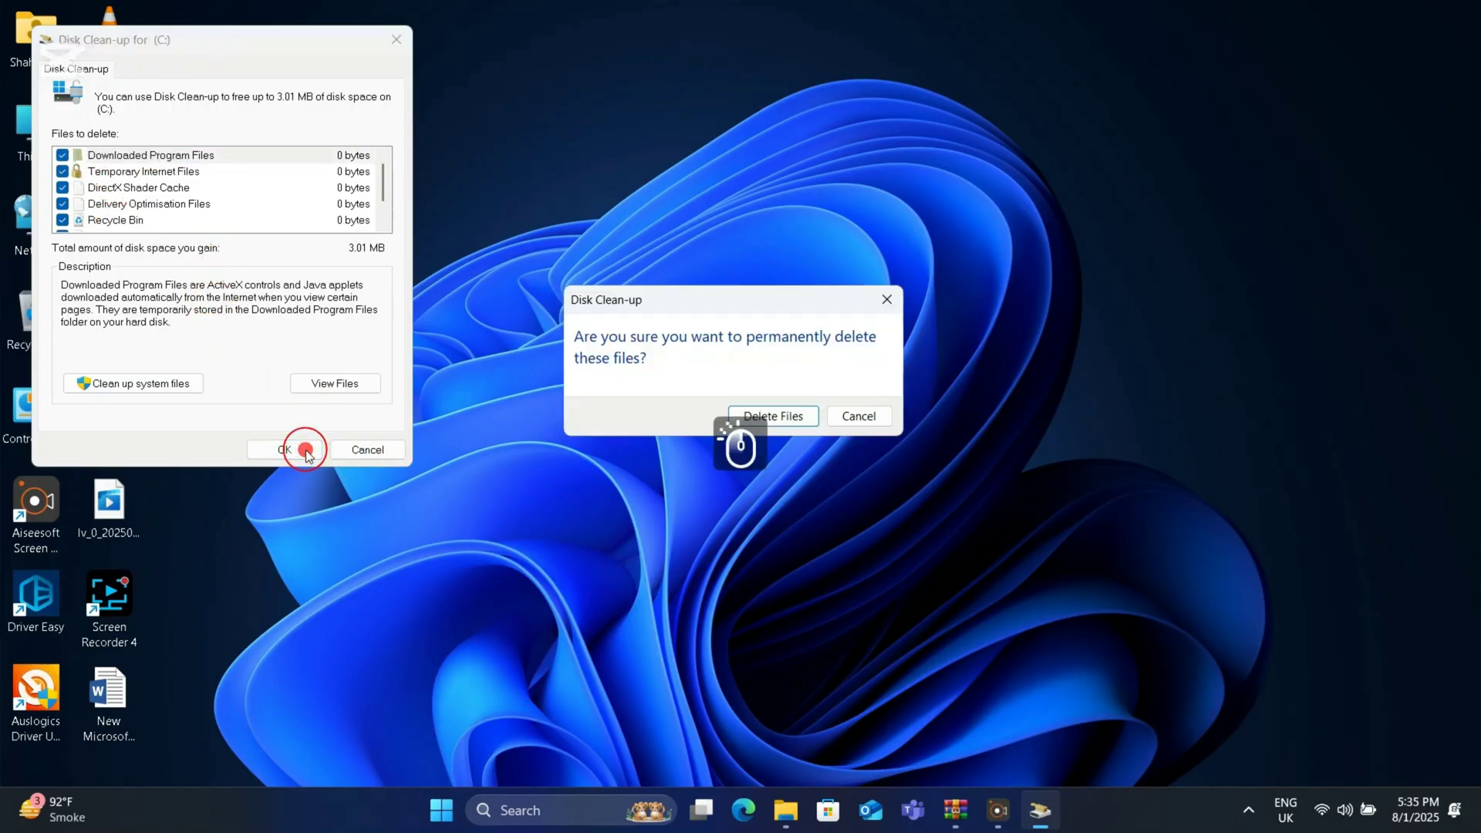
click(767, 427)
click(766, 427)
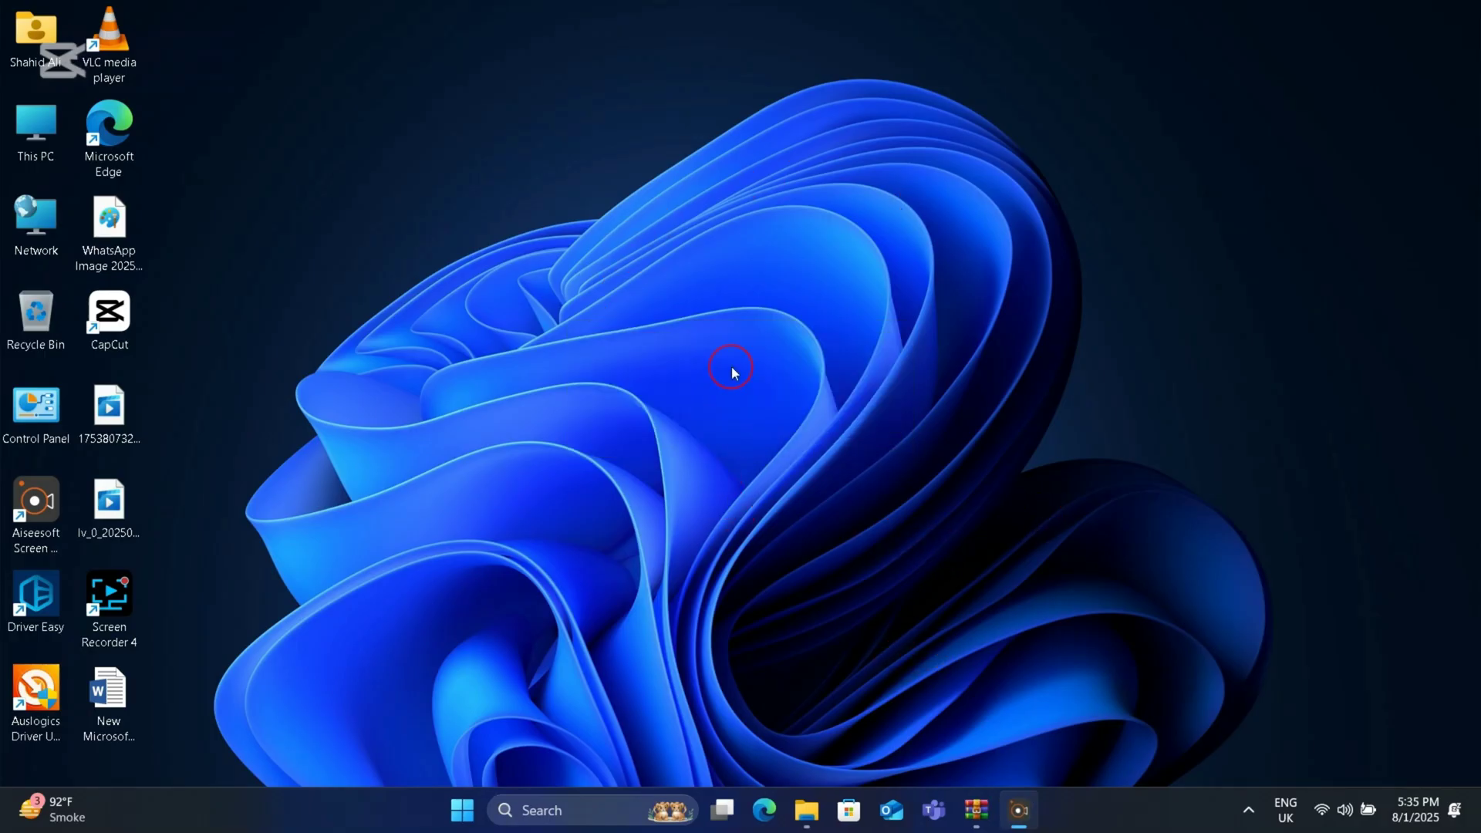
drag(737, 388, 791, 451)
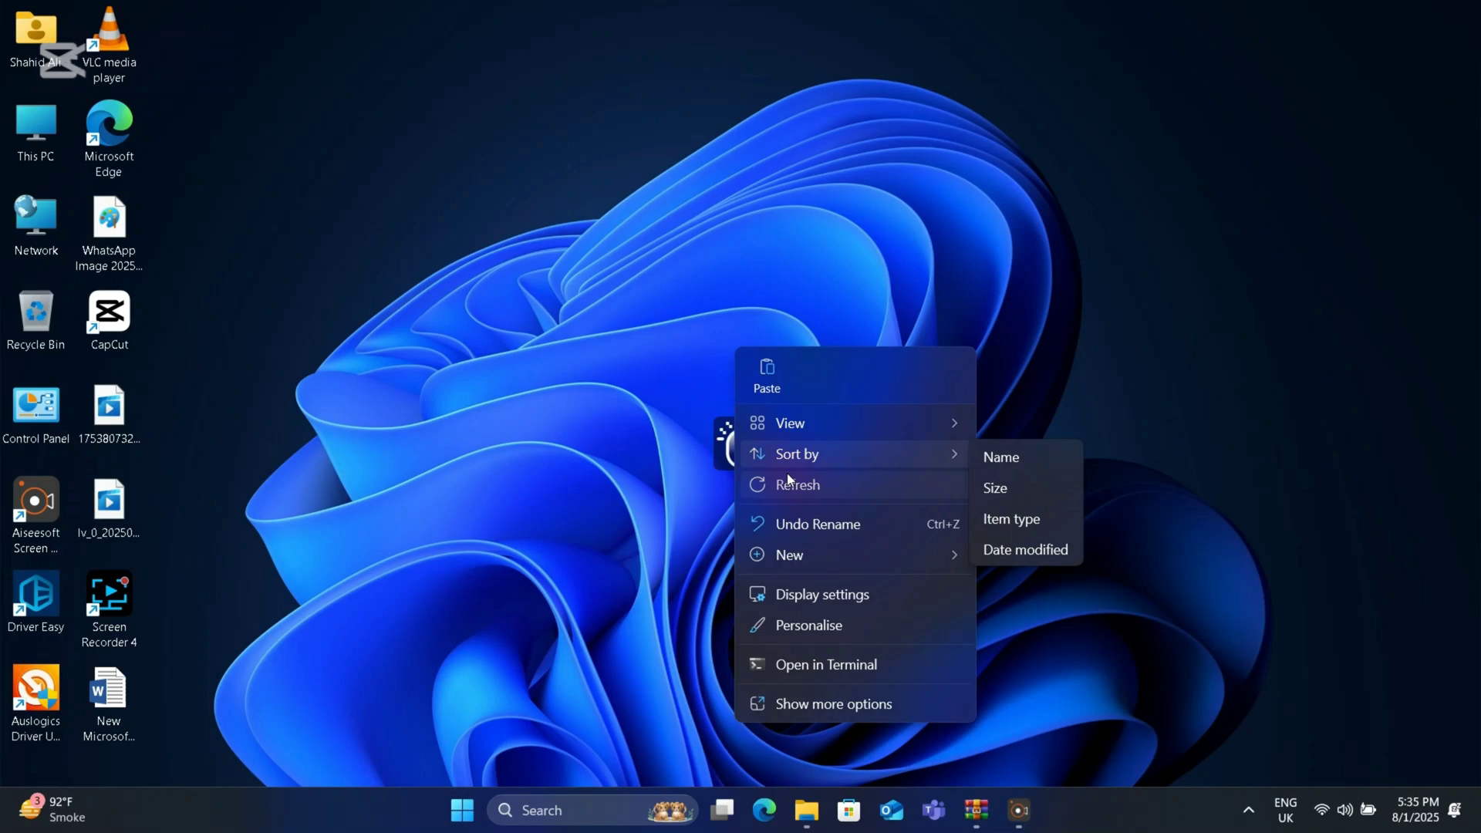